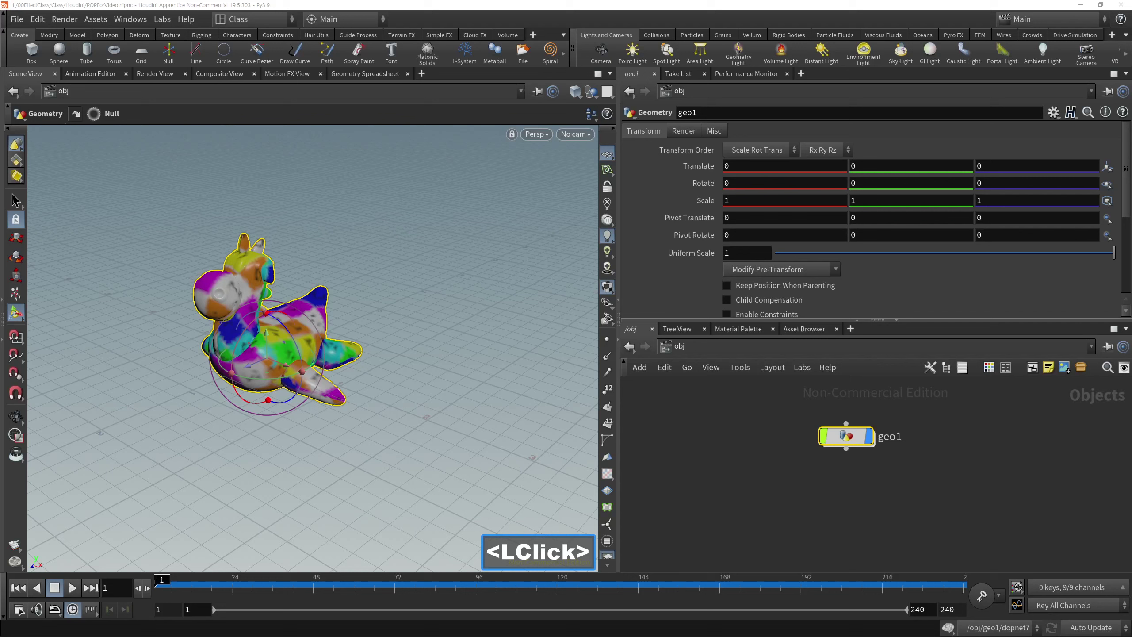
# Step: Start adding a new Geometry object, searching 'ge' in the node menu
pyautogui.doubleClick(14, 194)
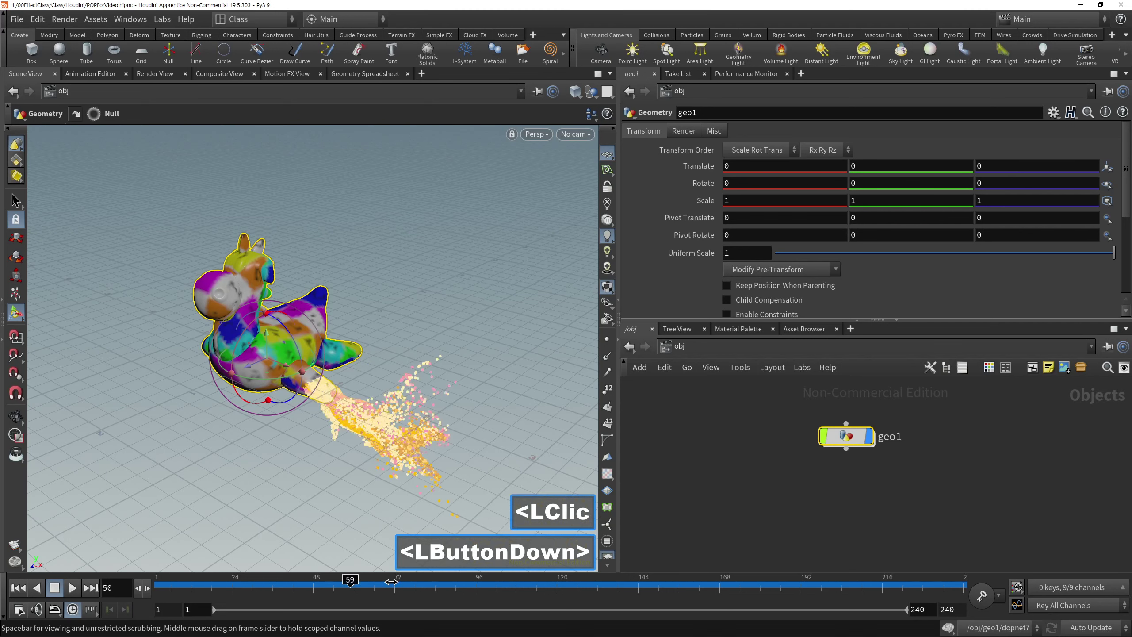
pyautogui.click(885, 423)
pyautogui.middleClick(849, 487)
pyautogui.click(823, 498)
pyautogui.doubleClick(825, 502)
pyautogui.press('Tab')
pyautogui.write('<Tab>ge')
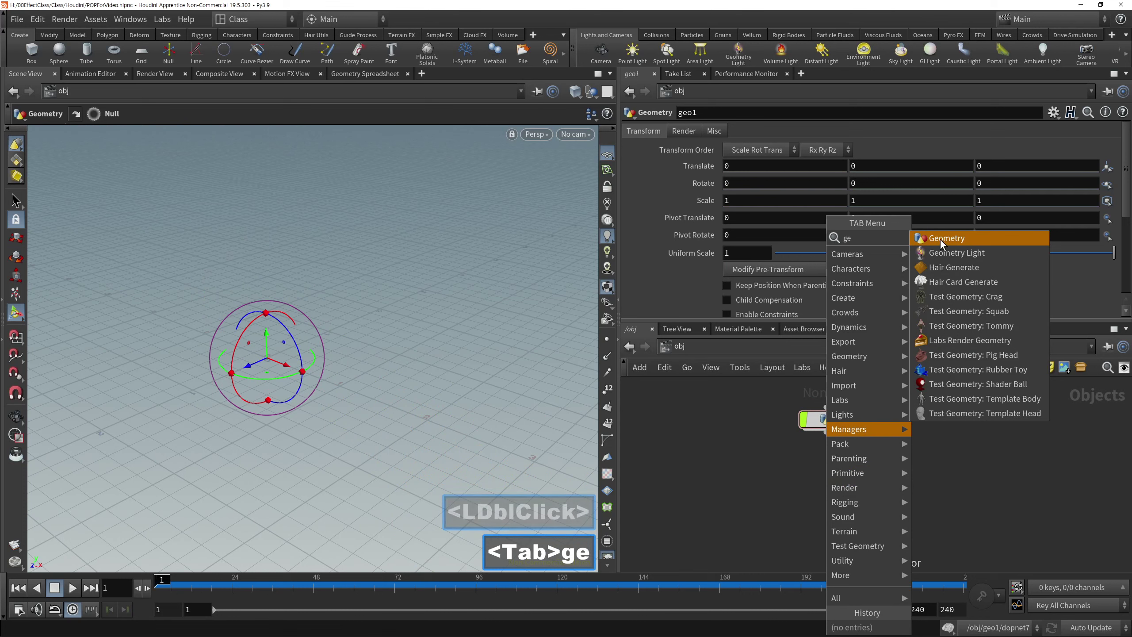
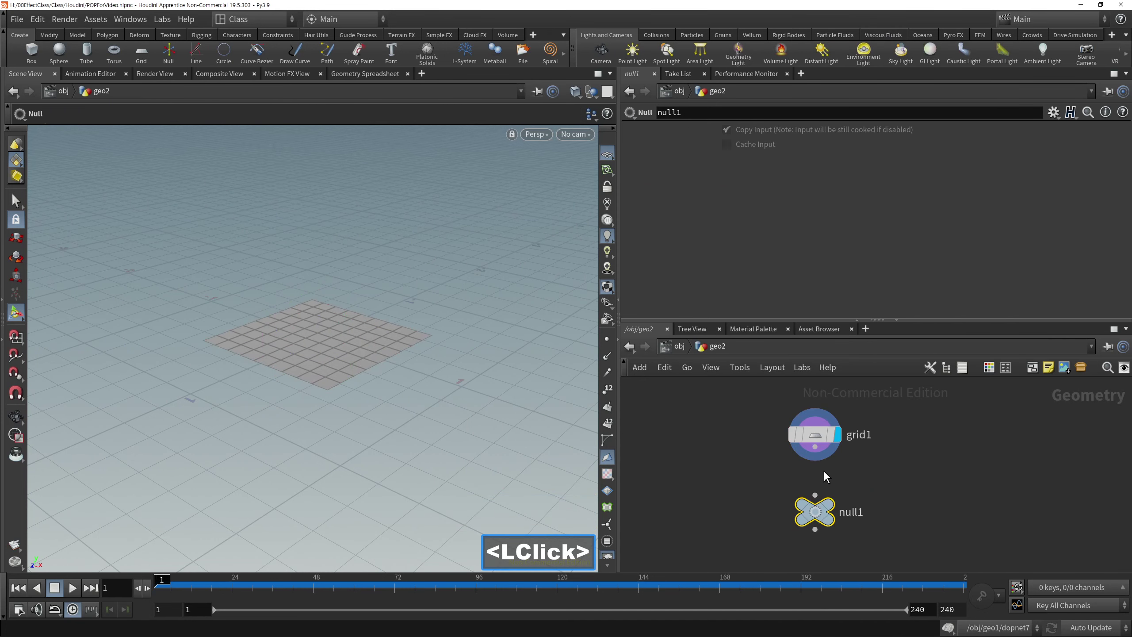
# Step: Wire grid1 into null1 and add a DOP Network (dn) in geo2
pyautogui.click(813, 499)
pyautogui.middleClick(894, 450)
pyautogui.click(776, 549)
pyautogui.doubleClick(783, 550)
pyautogui.press('Tab')
pyautogui.write('<Tab>dn')
pyautogui.click(947, 43)
# Step: Dive into dopnet1's Dynamics level, ready to add particle nodes
pyautogui.middleClick(941, 421)
pyautogui.click(822, 528)
pyautogui.doubleClick(823, 527)
pyautogui.click(822, 527)
pyautogui.middleClick(779, 535)
pyautogui.click(801, 459)
pyautogui.press('Tab')
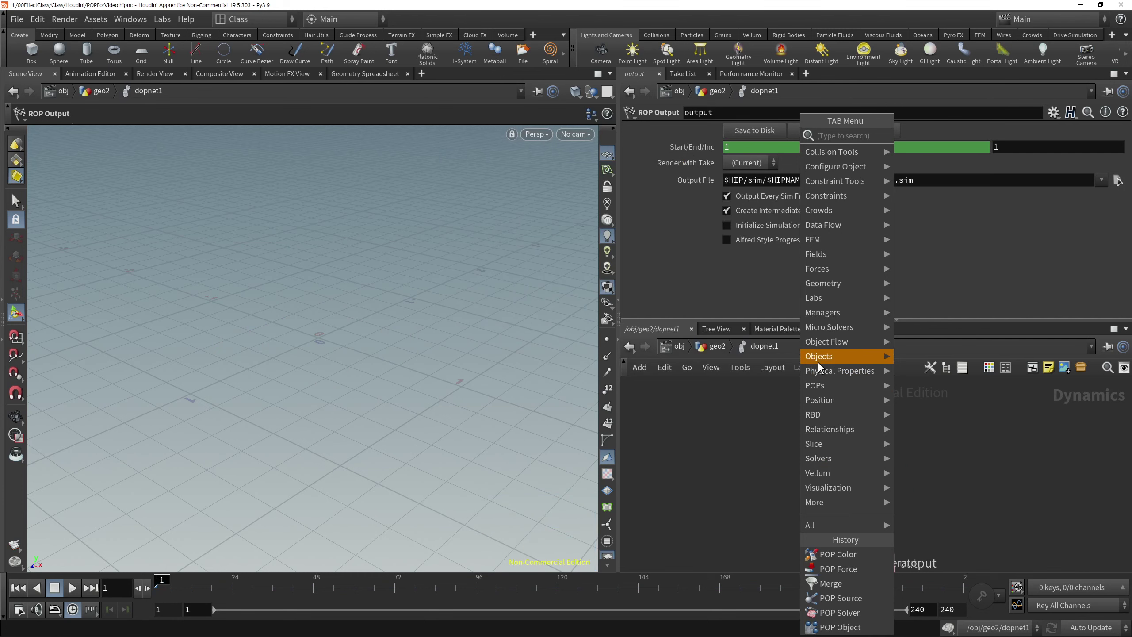
# Step: Add POP Object, POP Source and POP Solver nodes inside dopnet1
pyautogui.click(824, 363)
pyautogui.doubleClick(801, 424)
pyautogui.press('Tab')
pyautogui.doubleClick(854, 392)
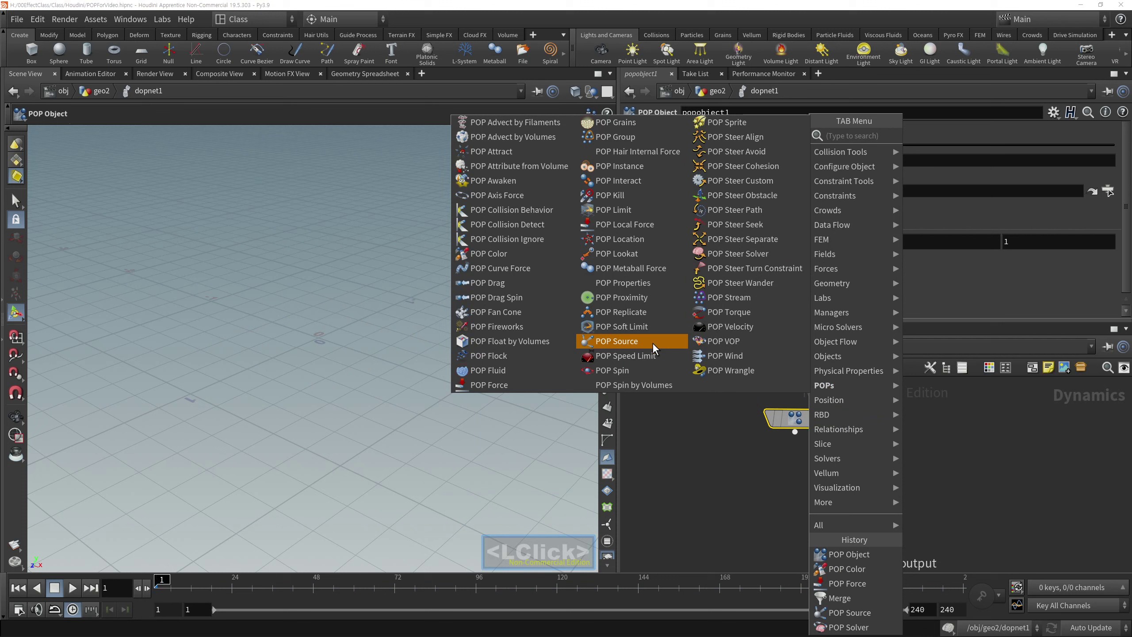
pyautogui.click(657, 347)
pyautogui.press('Tab')
pyautogui.click(975, 465)
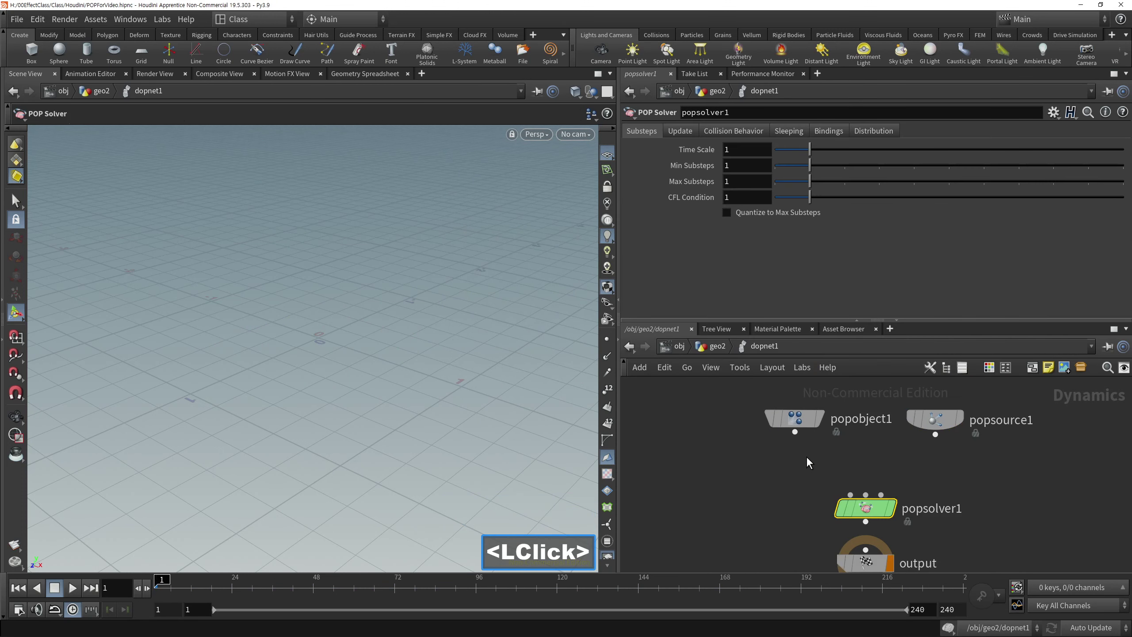
# Step: Wire popobject1 and popsource1 into popsolver1, and popsolver1 into the output node
pyautogui.click(835, 499)
pyautogui.click(901, 487)
pyautogui.click(877, 499)
pyautogui.click(880, 510)
pyautogui.click(879, 534)
pyautogui.doubleClick(961, 459)
pyautogui.middleClick(964, 516)
pyautogui.doubleClick(898, 383)
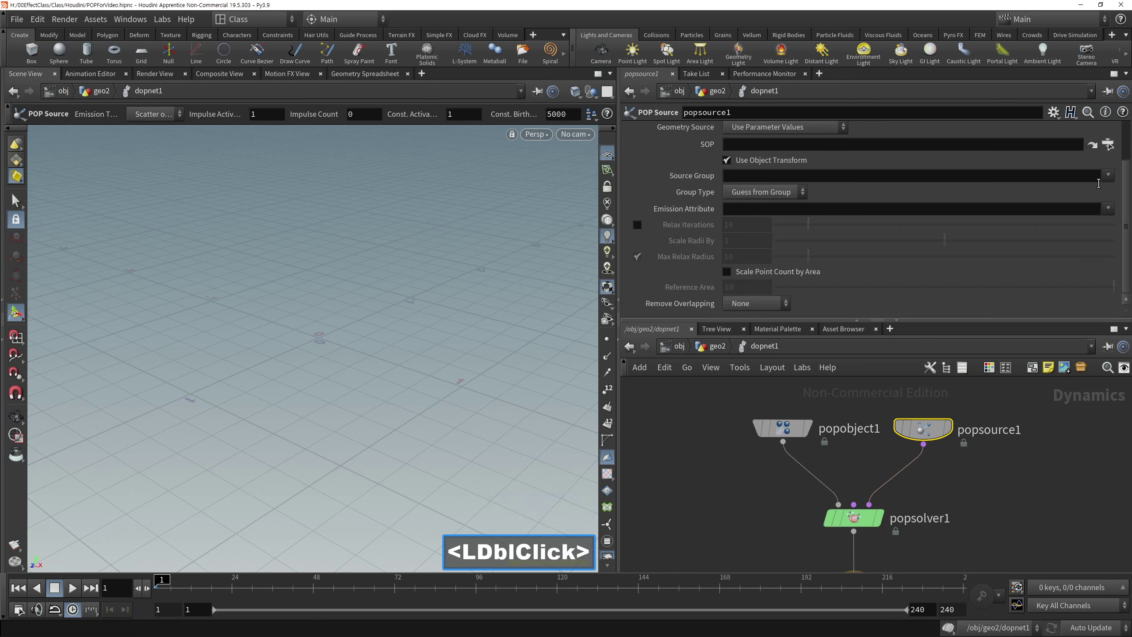
# Step: Point popsource1's SOP path to /obj/geo2/null1 so the grid is the emitter
pyautogui.click(1107, 147)
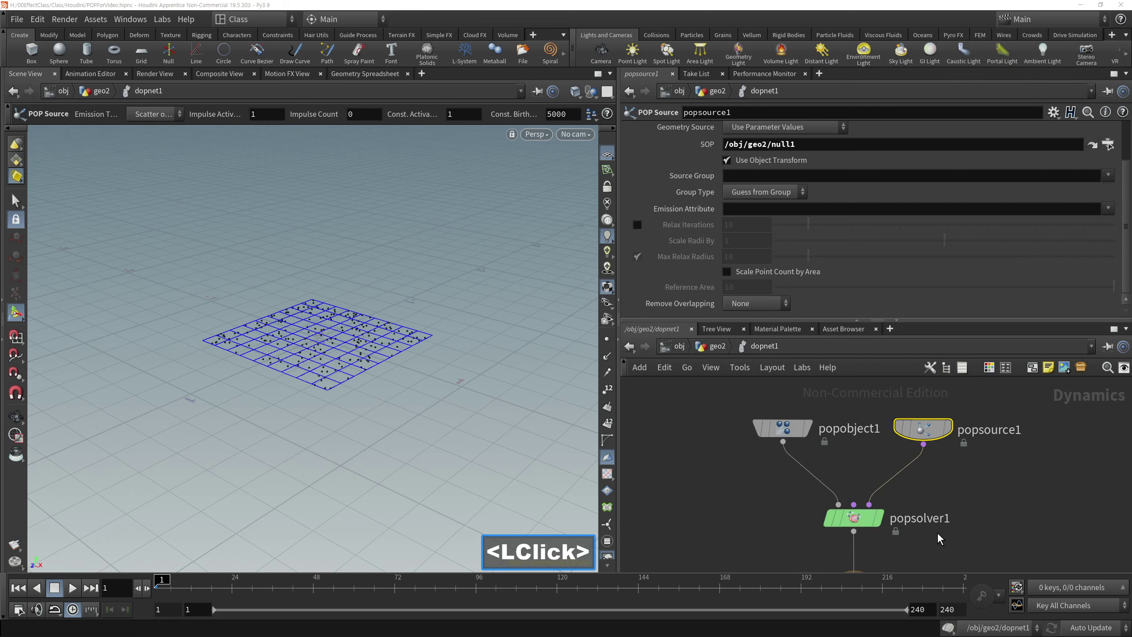
pyautogui.click(758, 568)
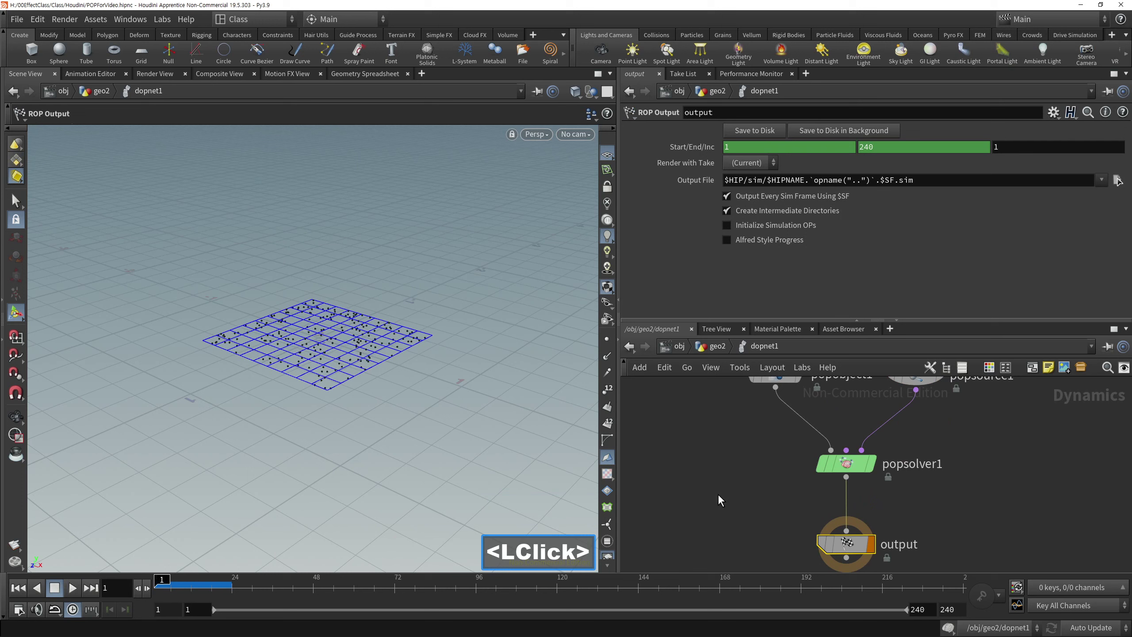
pyautogui.middleClick(939, 519)
pyautogui.doubleClick(857, 365)
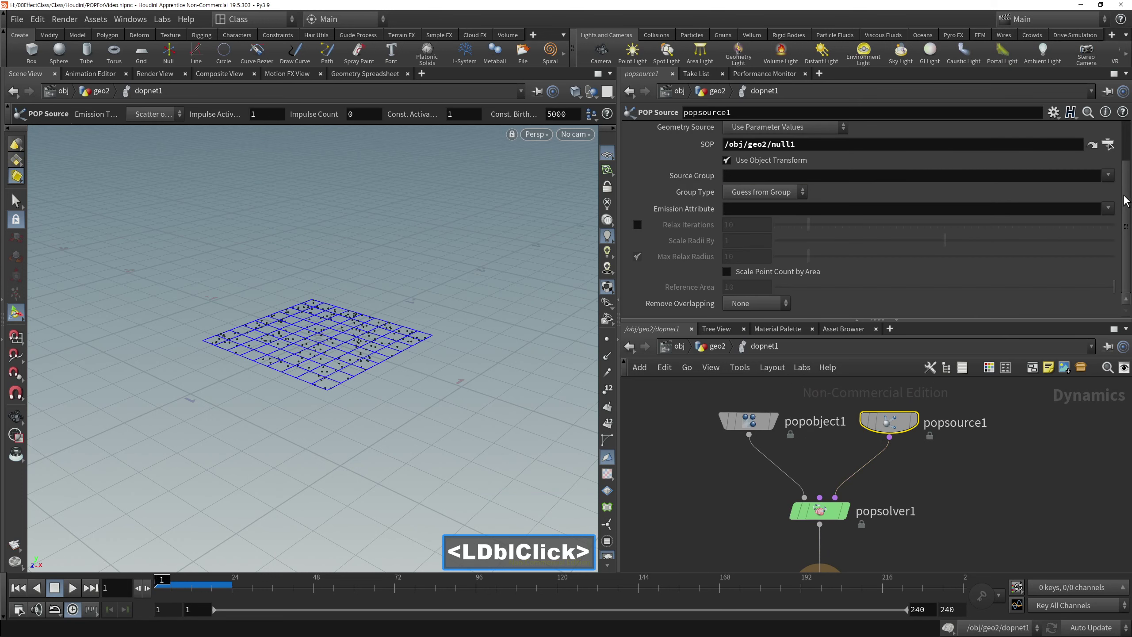
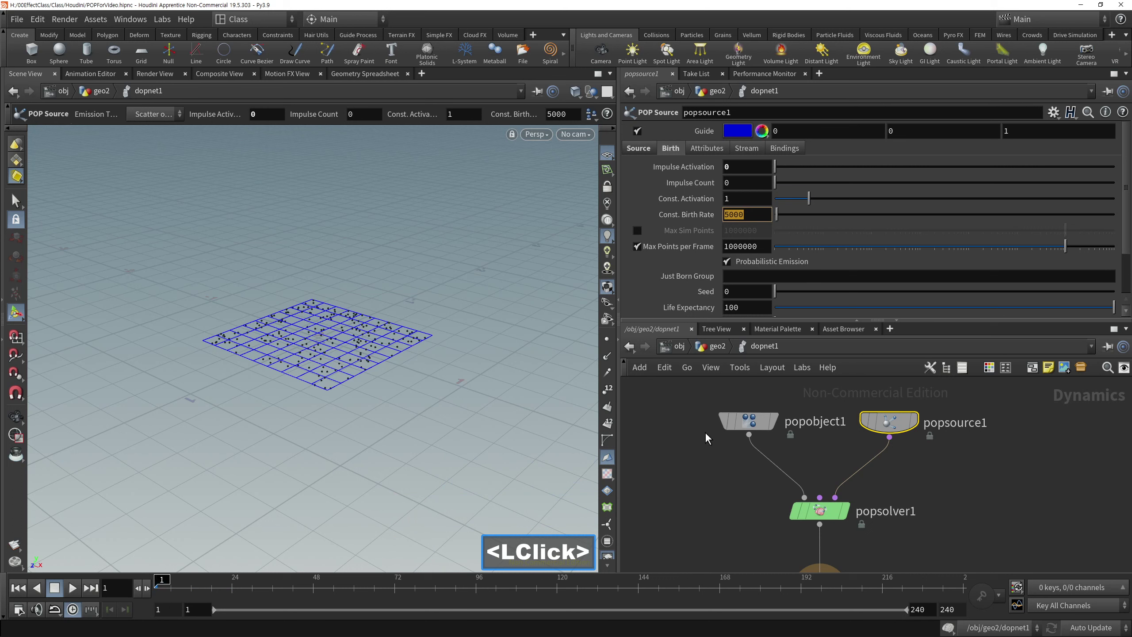
# Step: Set popsource1's constant birth rate to 5 and test-play the simulation from frame 1
pyautogui.press('5')
pyautogui.click(715, 513)
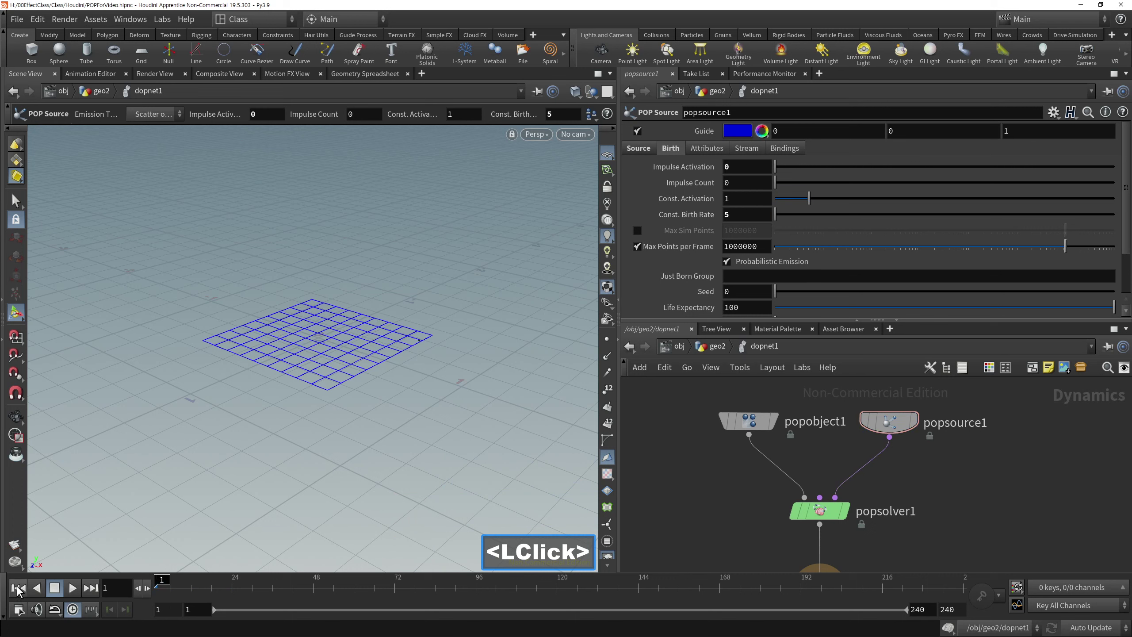
pyautogui.doubleClick(77, 594)
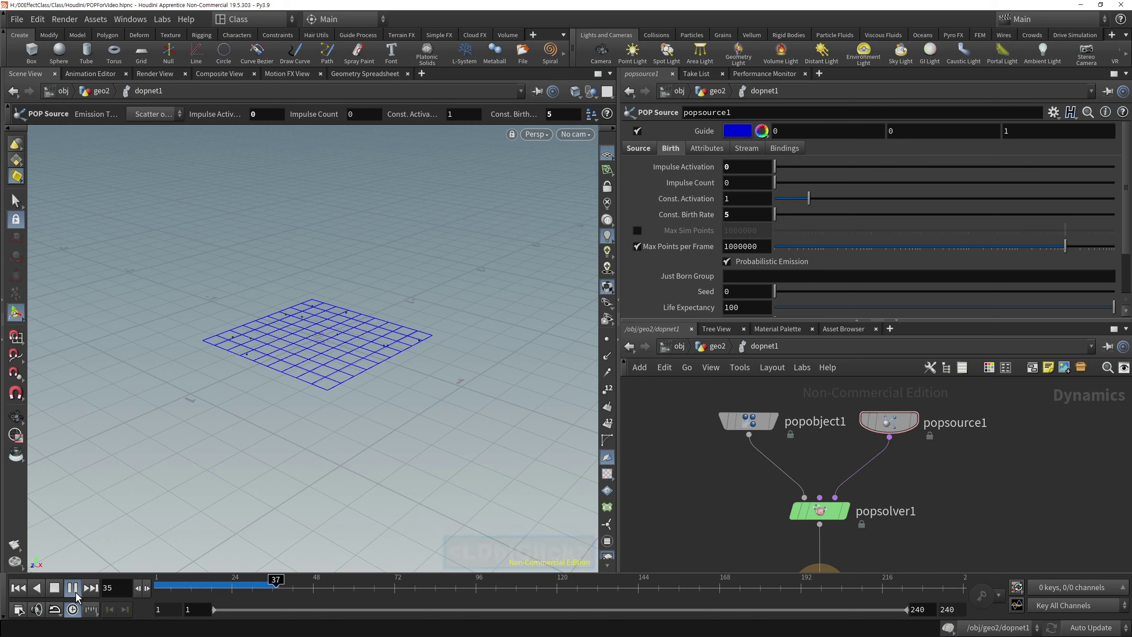
pyautogui.click(55, 590)
pyautogui.doubleClick(27, 590)
pyautogui.click(727, 482)
# Step: Go up to the geo2 network and select the wire between grid1 and null1
pyautogui.press('u')
pyautogui.write('<LClick>u')
pyautogui.middleClick(874, 515)
pyautogui.rightClick(884, 448)
pyautogui.middleClick(885, 479)
pyautogui.click(882, 475)
pyautogui.click(827, 426)
pyautogui.click(876, 459)
pyautogui.doubleClick(872, 459)
# Step: Insert a Point Velocity SOP between grid1 and null1 with a Y velocity of 3
pyautogui.press('Tab')
pyautogui.write('poi')
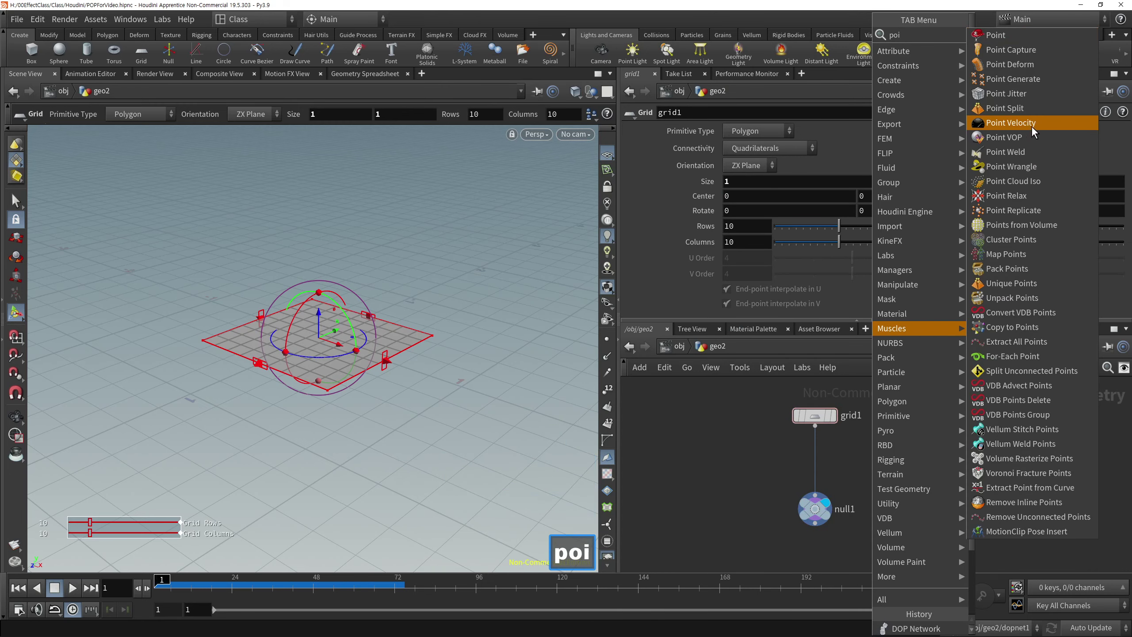
pyautogui.click(1018, 135)
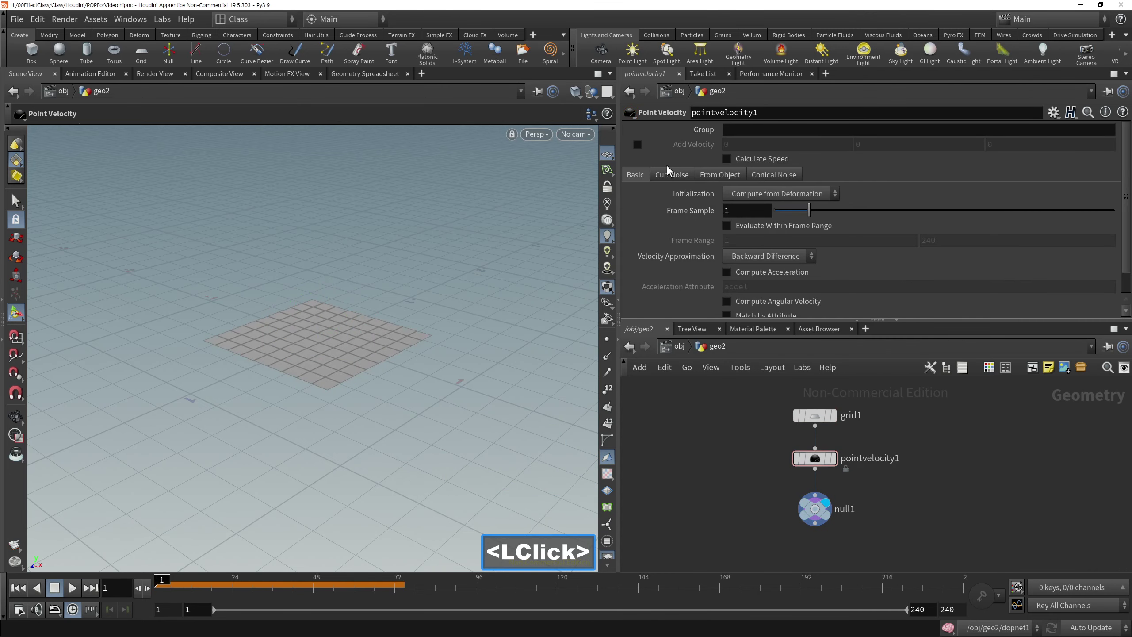
pyautogui.press('3')
pyautogui.press('Return')
pyautogui.click(899, 512)
pyautogui.middleClick(904, 446)
pyautogui.click(778, 552)
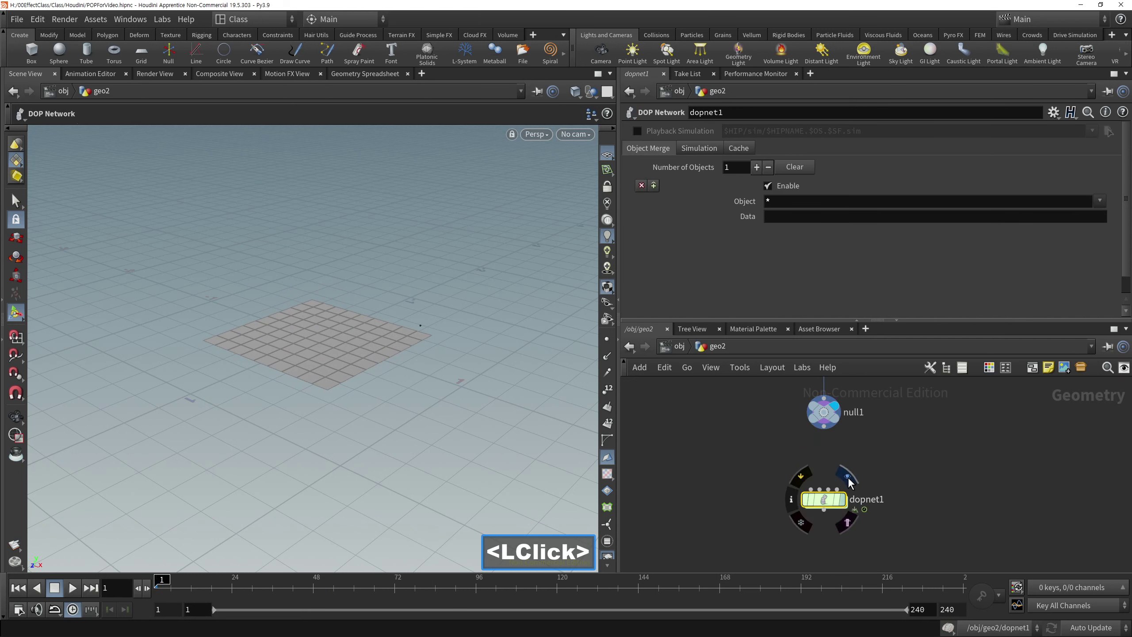
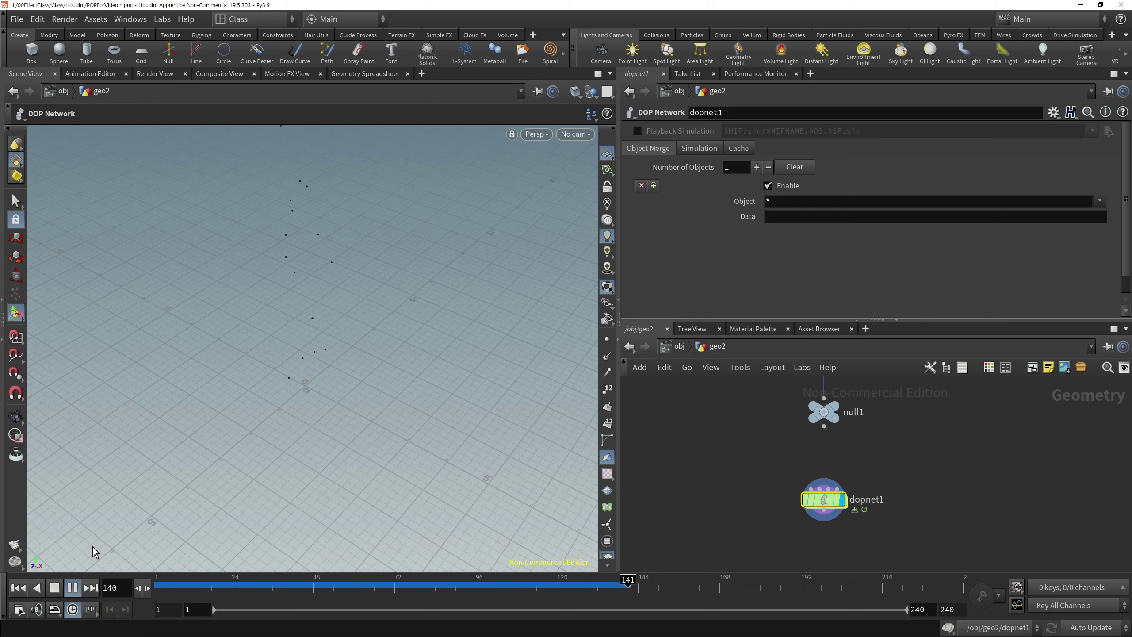
# Step: Stop playback and return to popsource1 inside dopnet1
pyautogui.click(57, 593)
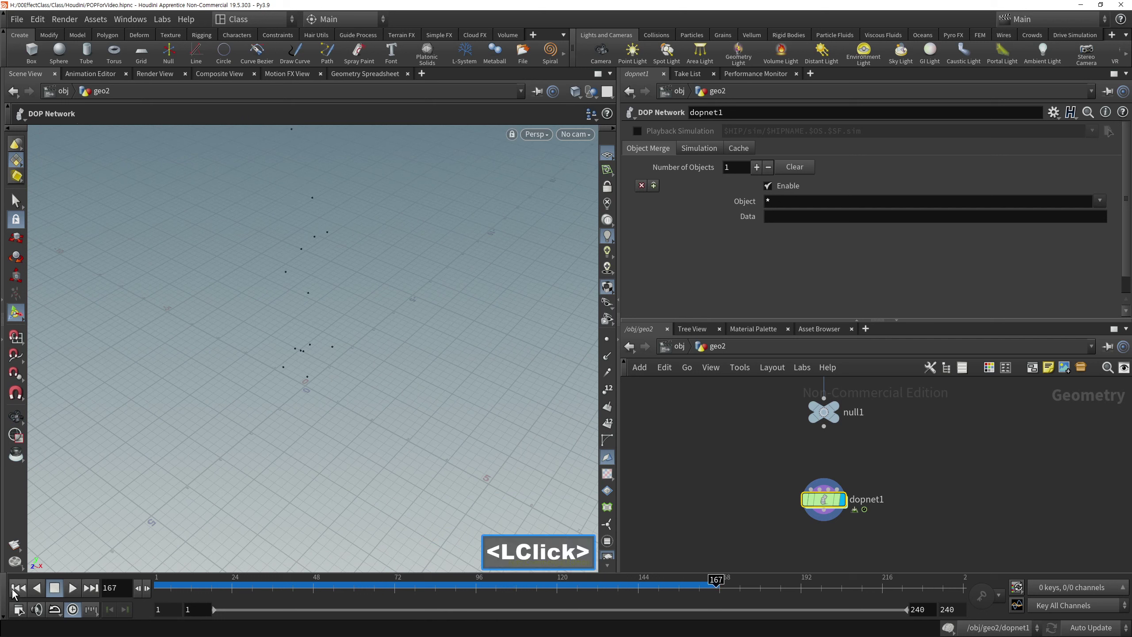
pyautogui.rightClick(903, 443)
pyautogui.middleClick(883, 504)
pyautogui.rightClick(914, 471)
pyautogui.click(877, 424)
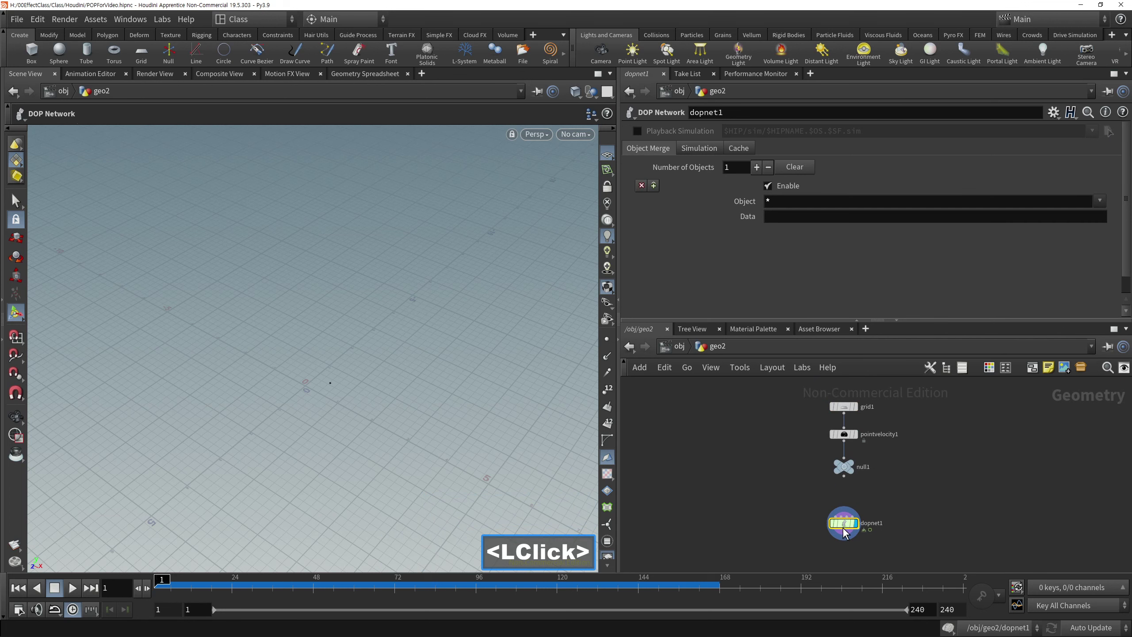
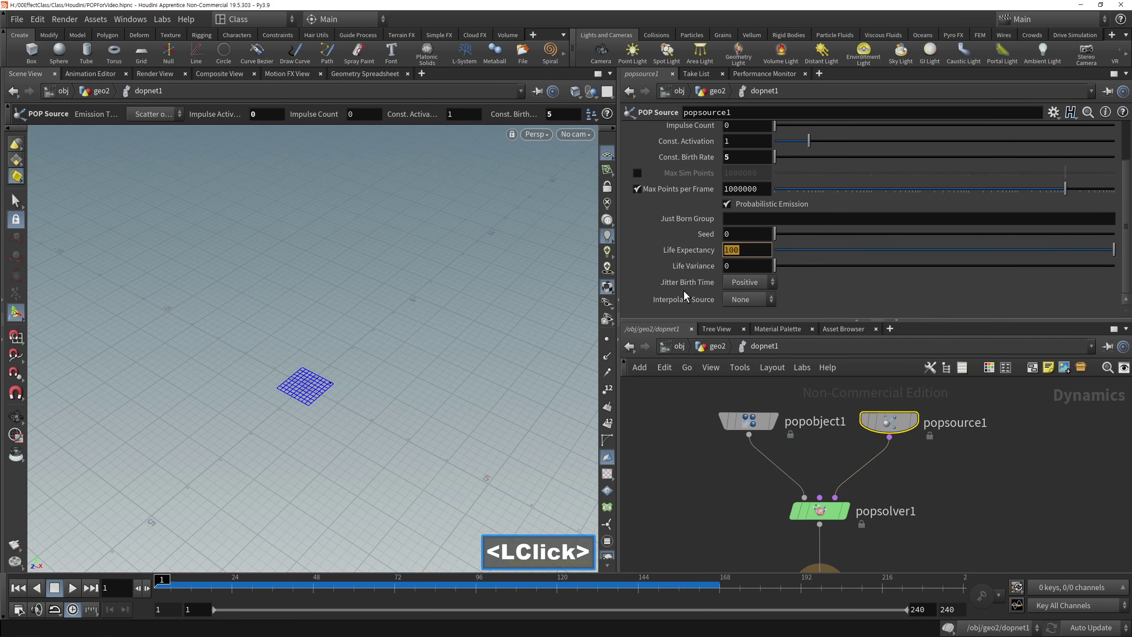
# Step: Give popsource1 particles a life expectancy of 3 and a life variance of 1
pyautogui.press('3')
pyautogui.press('Tab')
pyautogui.write('<Tab>1')
pyautogui.press('Tab')
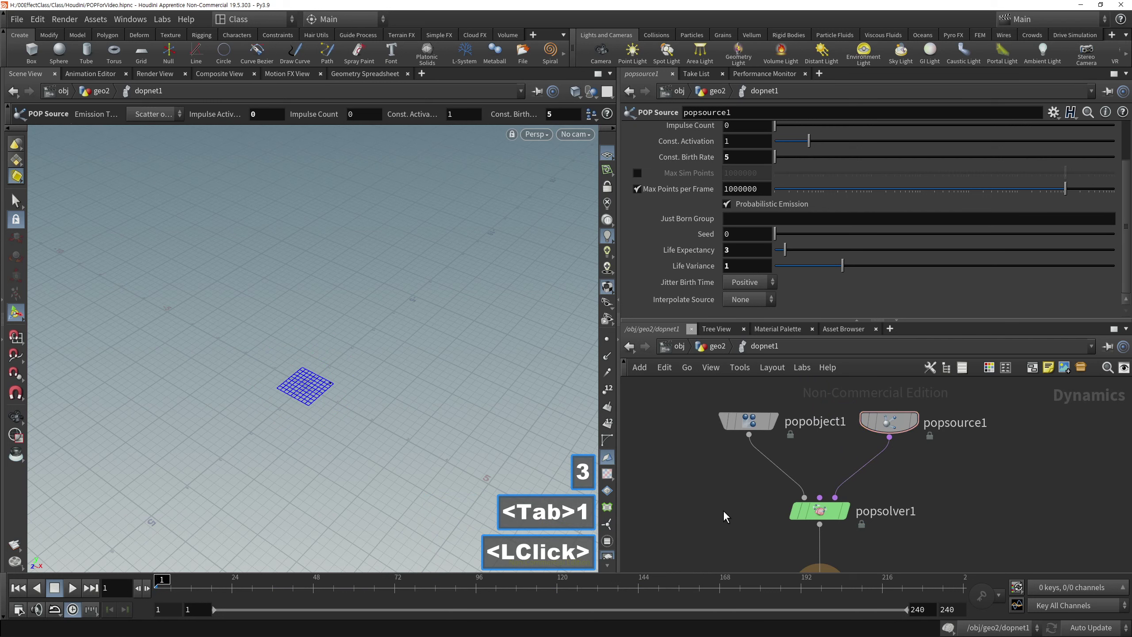
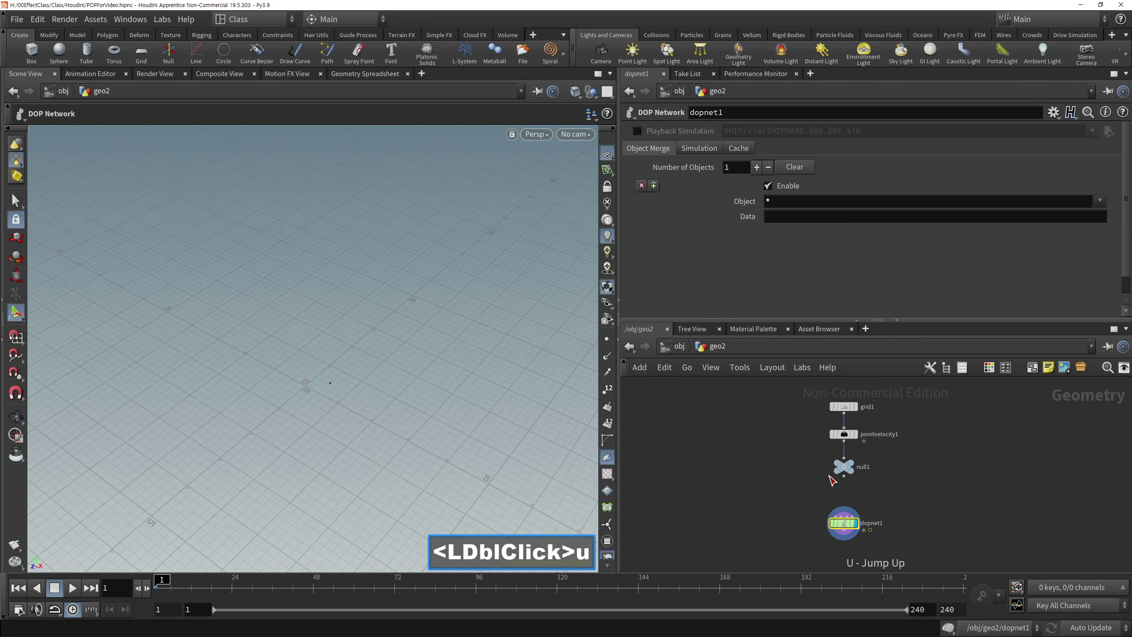
# Step: Go up to geo2, play the rising-particle simulation, then rewind to the start
pyautogui.write('<LDblClick>u')
pyautogui.press('u')
pyautogui.click(27, 595)
pyautogui.doubleClick(72, 590)
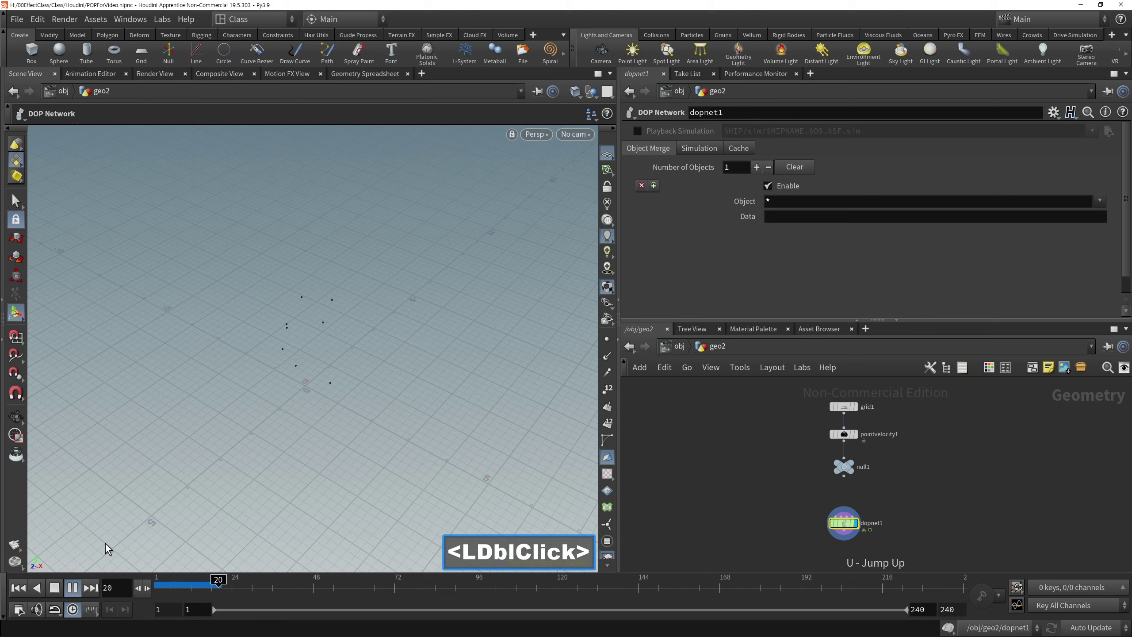
pyautogui.click(374, 366)
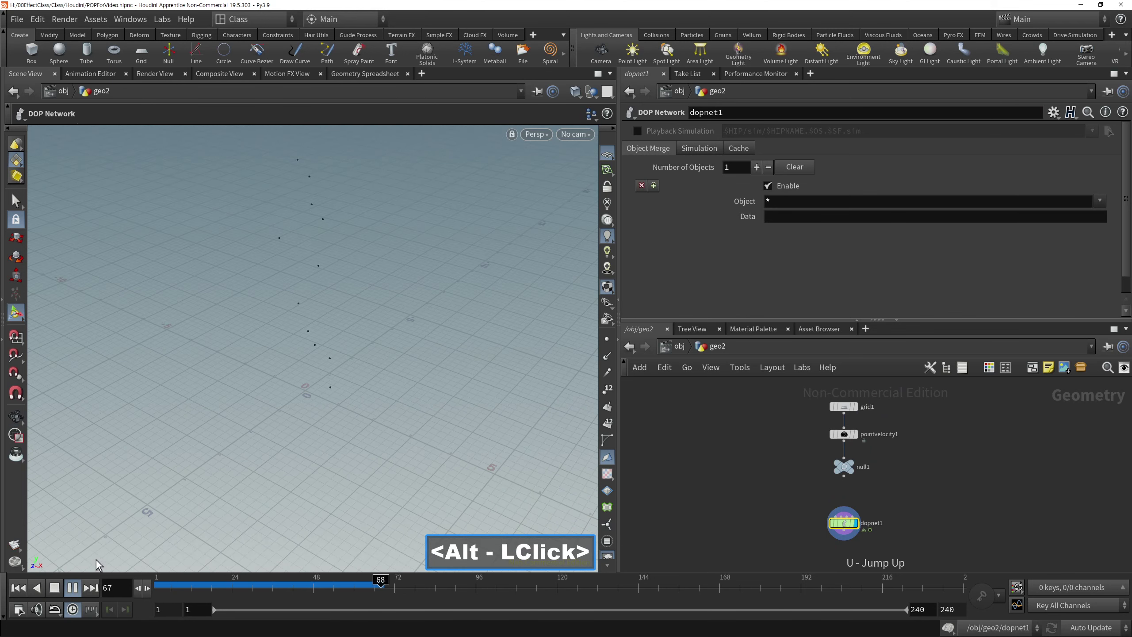
pyautogui.click(58, 595)
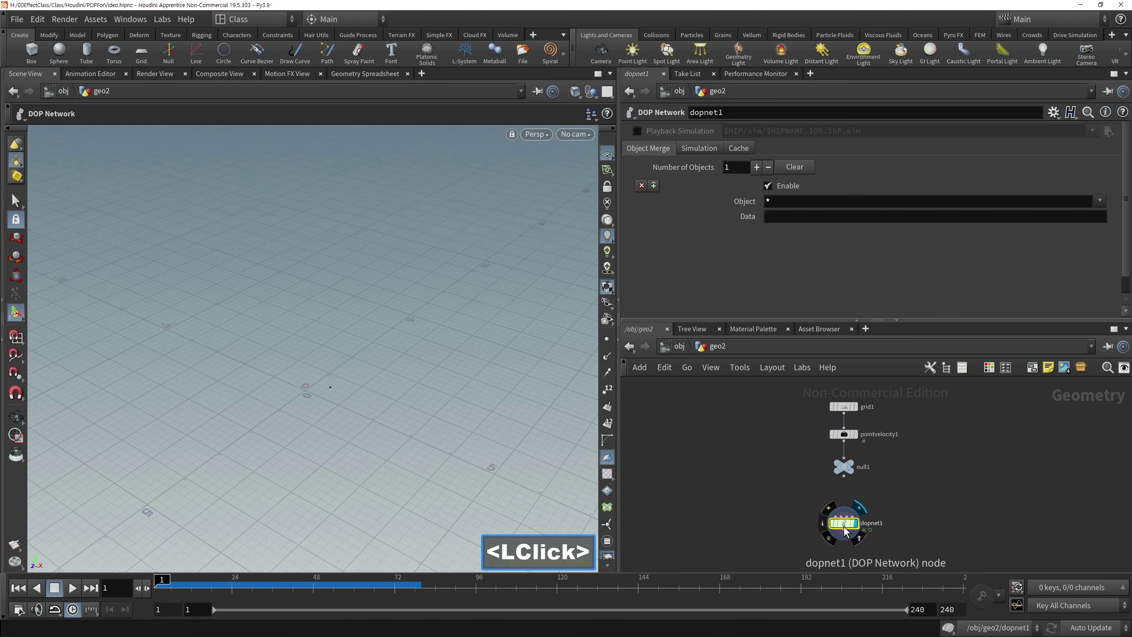
# Step: Re-enter dopnet1 and bring up popsource1's birth and life settings
pyautogui.doubleClick(849, 530)
pyautogui.middleClick(900, 502)
pyautogui.doubleClick(836, 386)
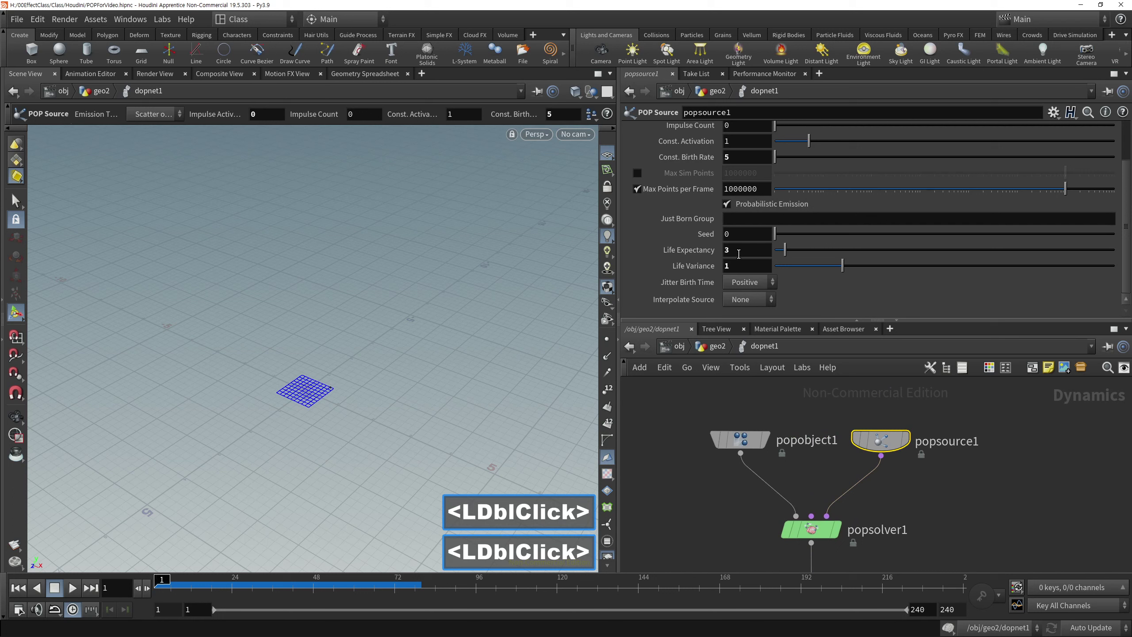
# Step: Lower popsource1's life expectancy to 2
pyautogui.doubleClick(684, 274)
pyautogui.doubleClick(981, 491)
pyautogui.click(975, 506)
pyautogui.middleClick(954, 463)
pyautogui.click(768, 600)
pyautogui.doubleClick(951, 518)
# Step: Return to geo2 and replay the simulation with particles rising above the grid
pyautogui.press('u')
pyautogui.click(948, 494)
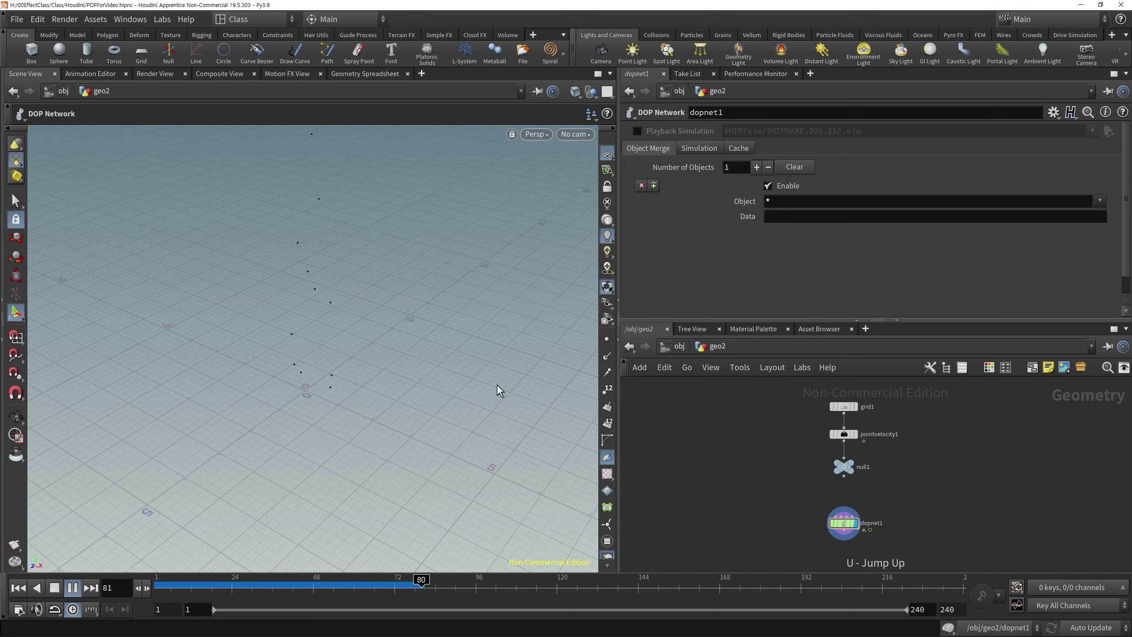
pyautogui.click(440, 315)
pyautogui.middleClick(403, 440)
pyautogui.rightClick(336, 397)
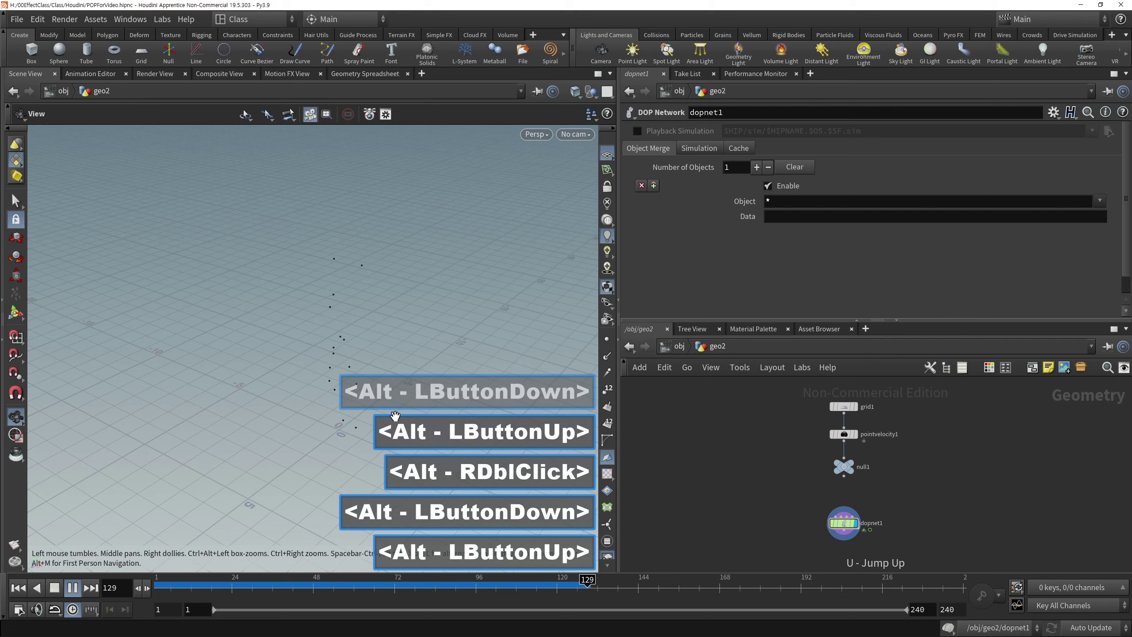
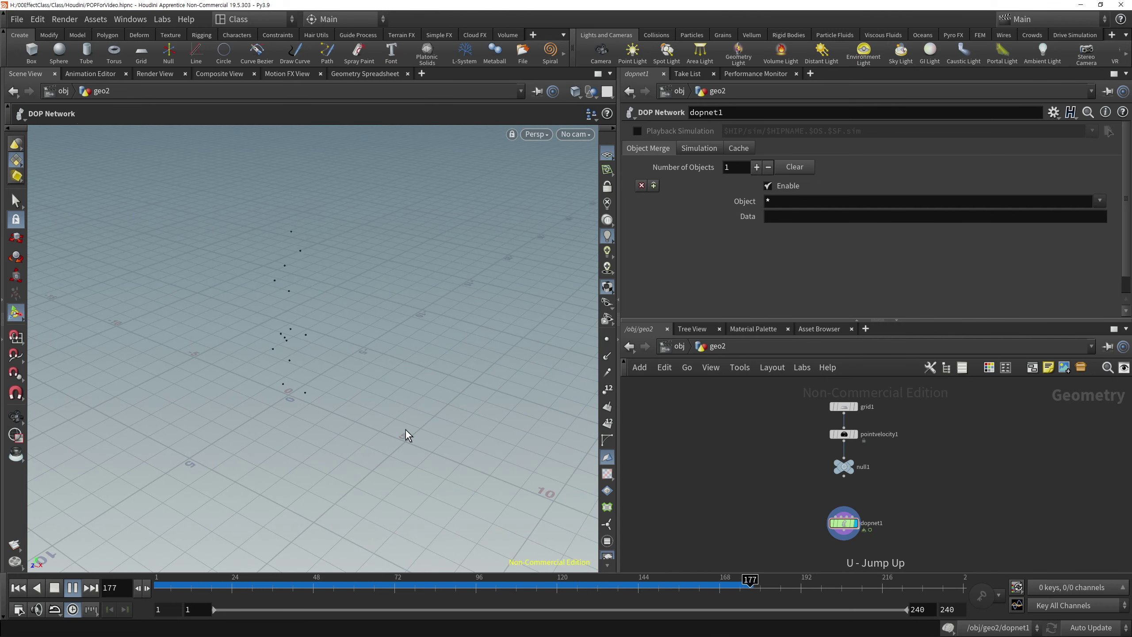
pyautogui.click(52, 596)
pyautogui.doubleClick(27, 588)
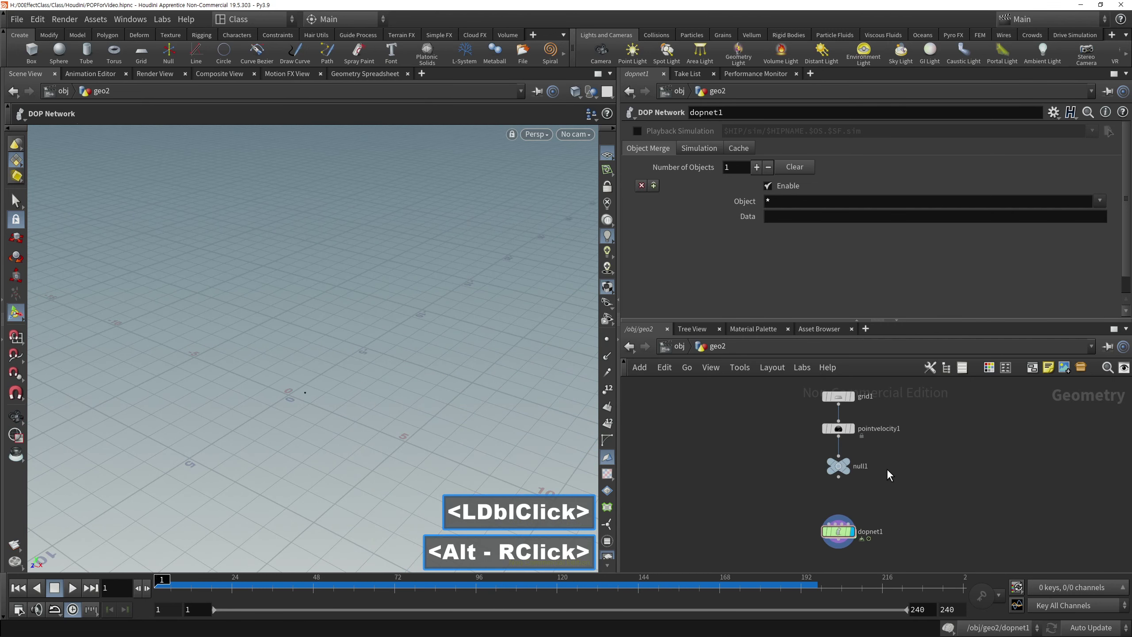